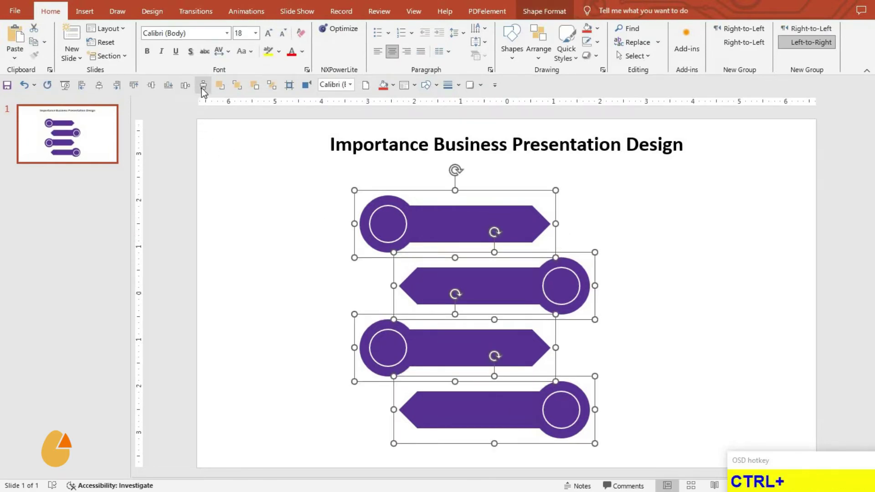
Group the four banners and nudge the group upward into a centered position on the slide.
key("ctrl+g")
left_click_drag(99, 89, 472, 346)
key("Up")
key("Up")
key("Up")
key("Up")
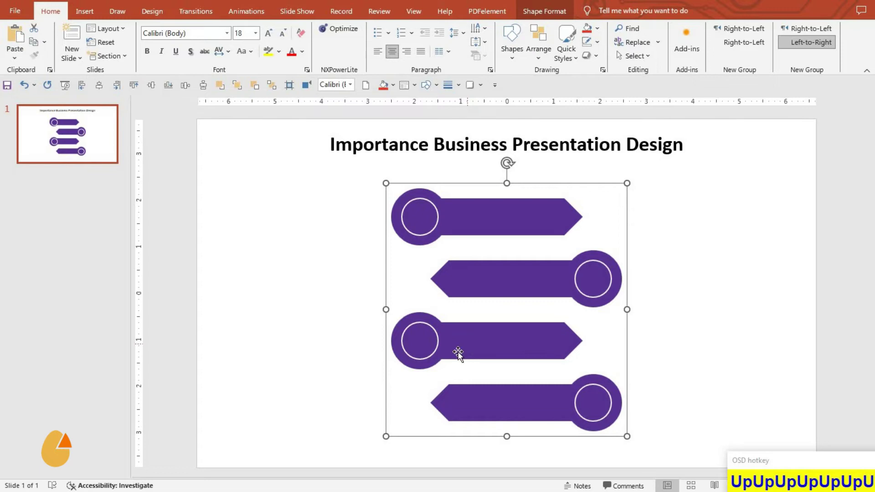
Ungroup the banners into individual circles and arrows and recolor the top banner's shapes.
left_click(359, 340)
key("ctrl+shift+g")
left_click_drag(436, 346, 319, 31)
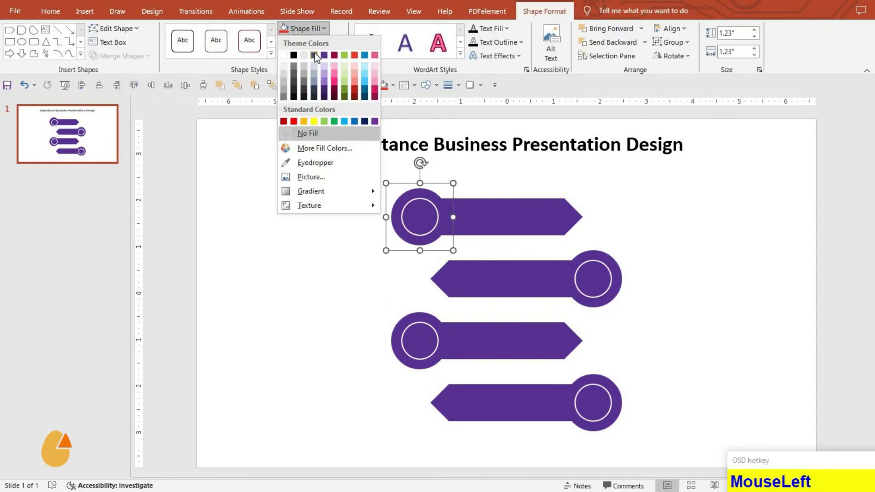
key("F4")
left_click(415, 213)
key("F4")
Fill the second banner blue and the third banner green, repeating the fill with F4.
left_click(420, 319)
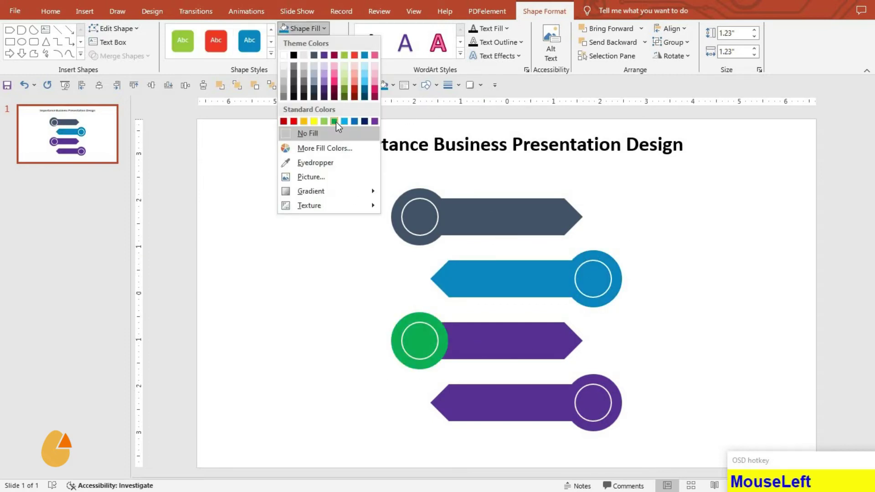
key("F4")
left_click(409, 271)
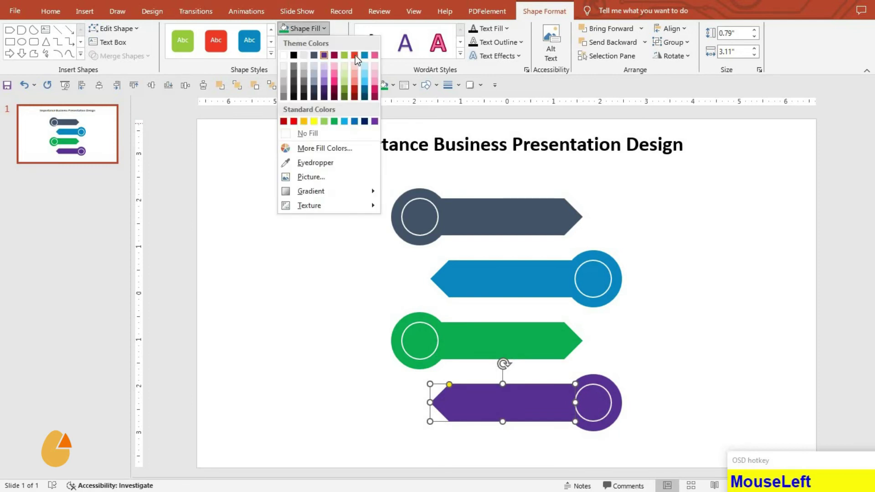
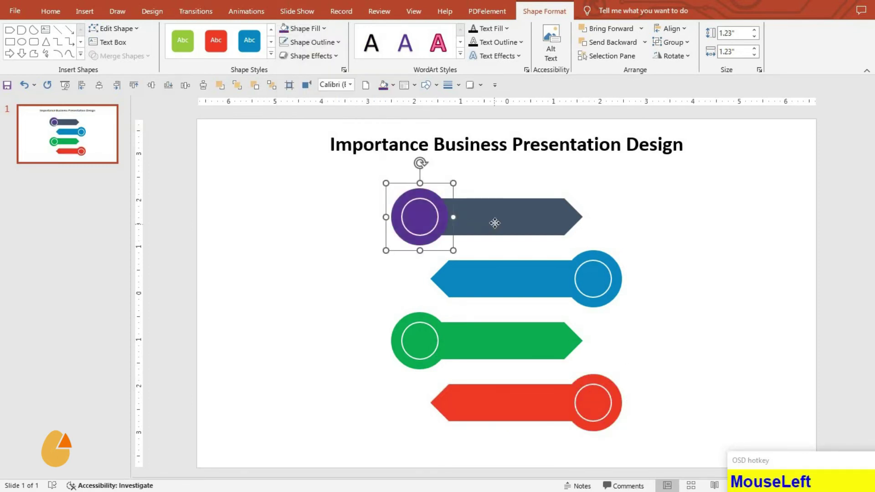
key("F4")
Select the top arrow to begin filling it purple.
left_click(317, 299)
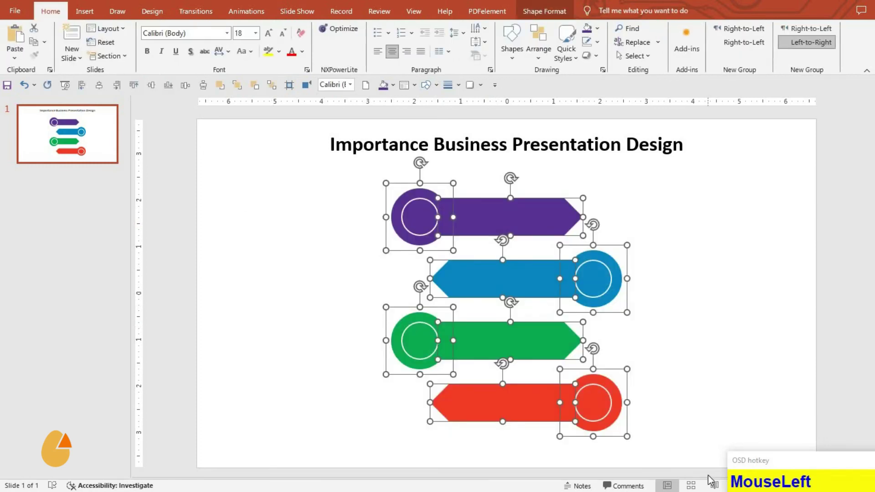
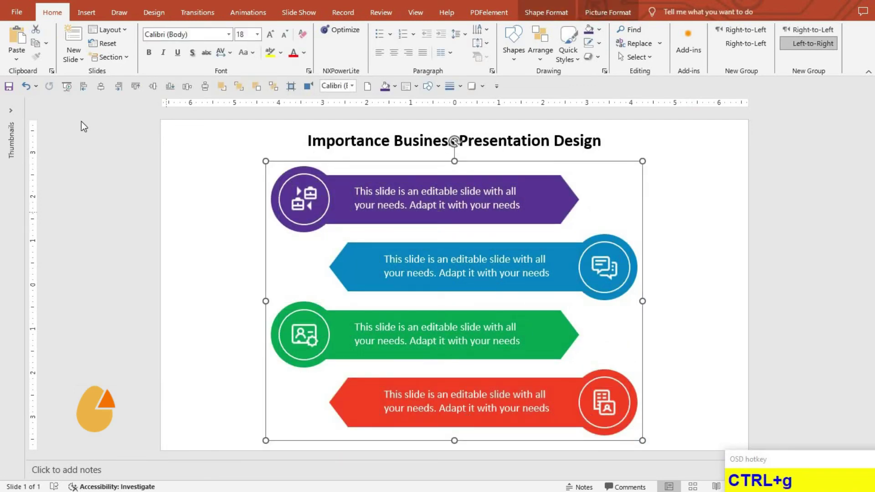
left_click_drag(107, 87, 156, 86)
key("Down")
key("Down")
key("Down")
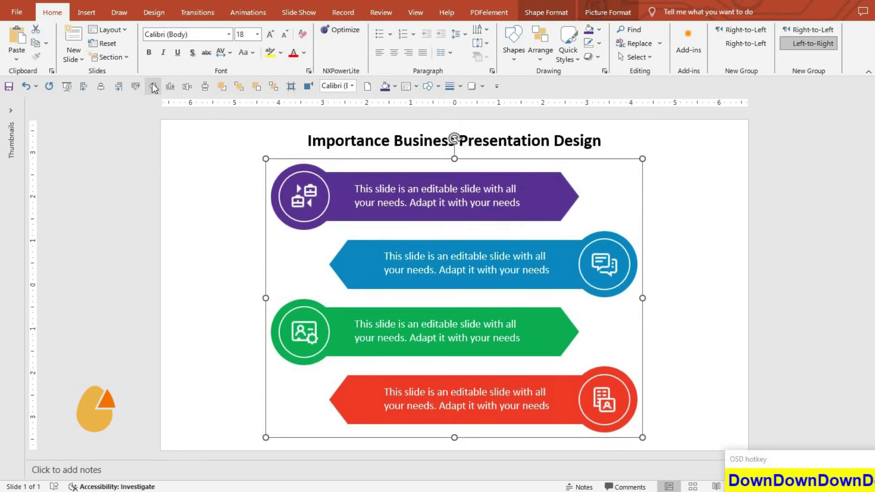
left_click(234, 290)
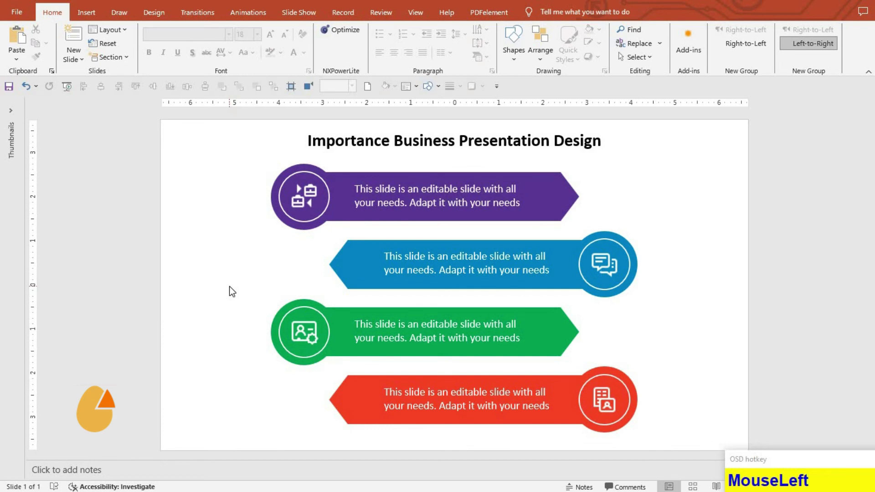